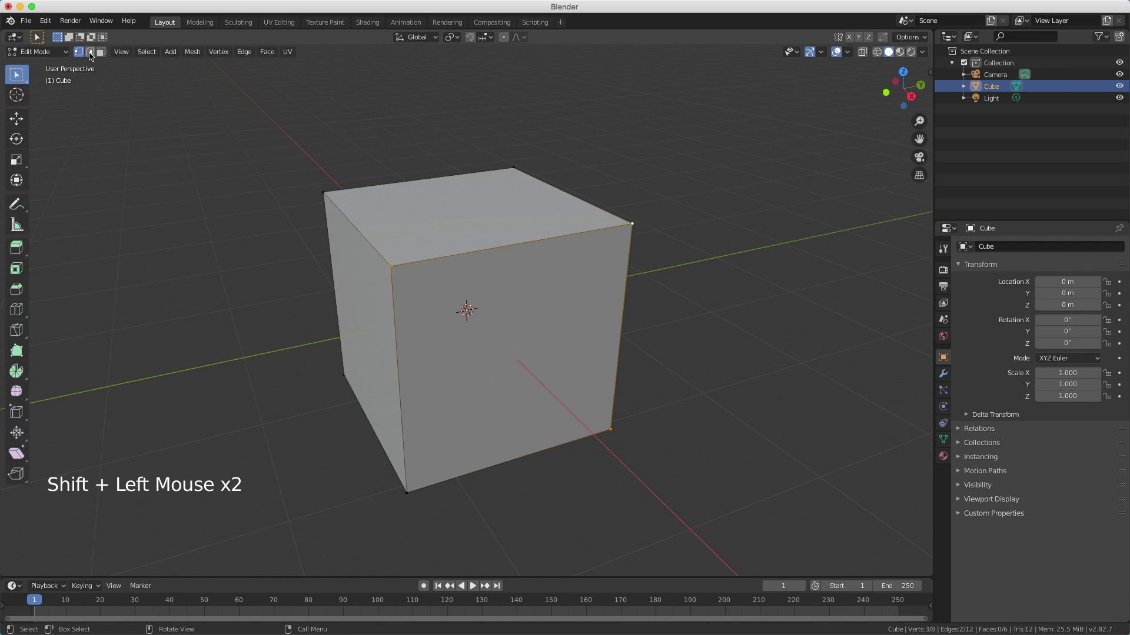
- Pick the cube's top front edge in edge select mode, then switch to face selection
left_click(90, 55)
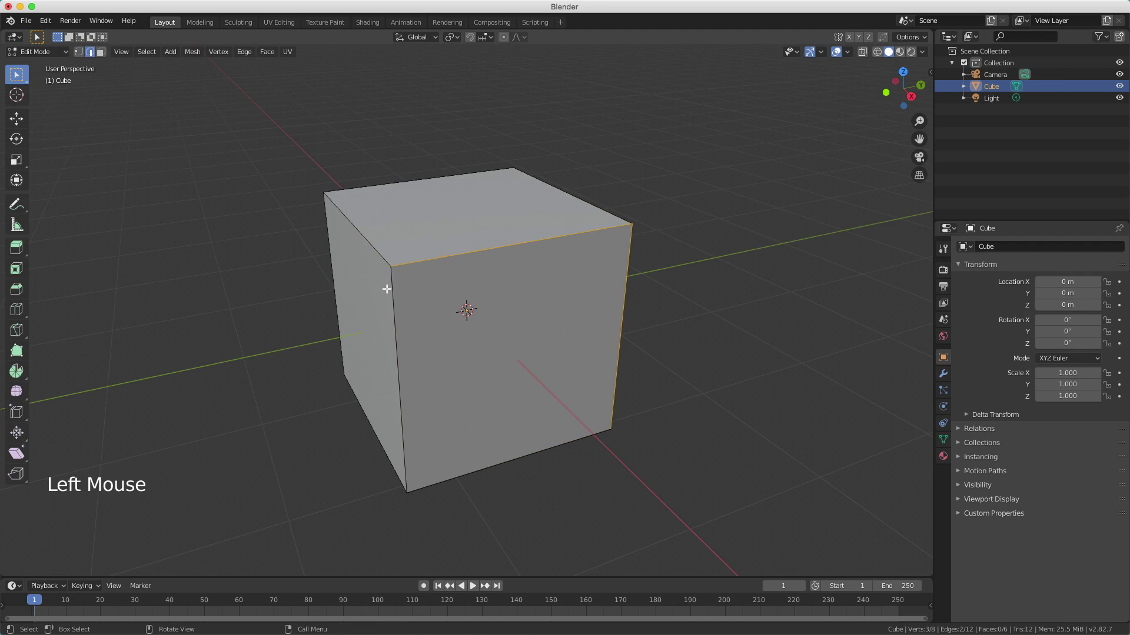
left_click(391, 282)
left_click(416, 259)
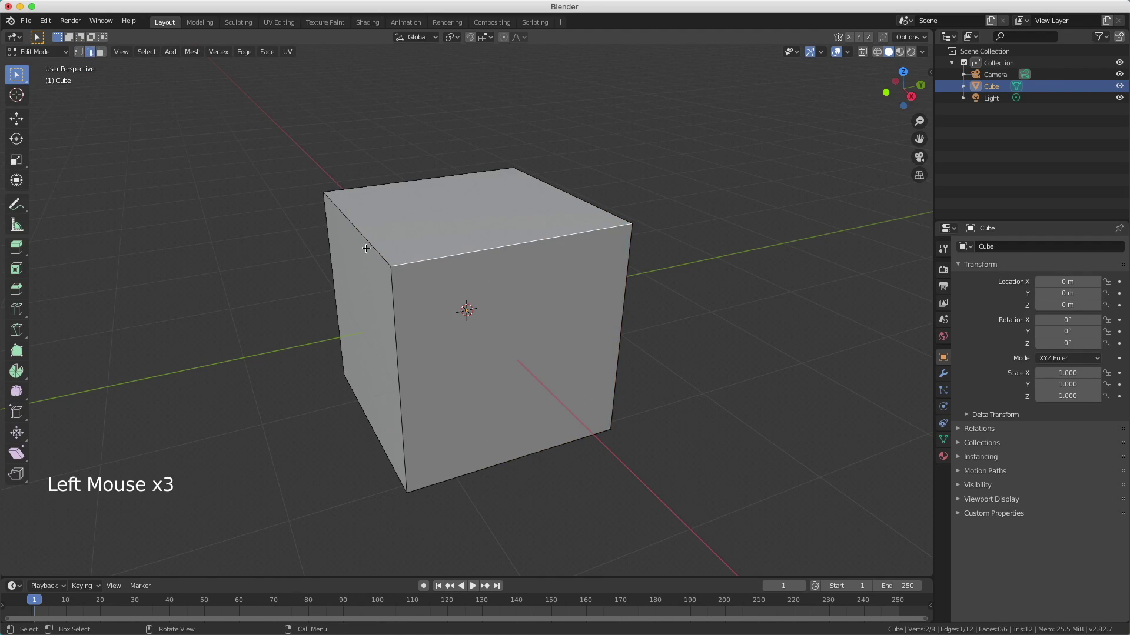
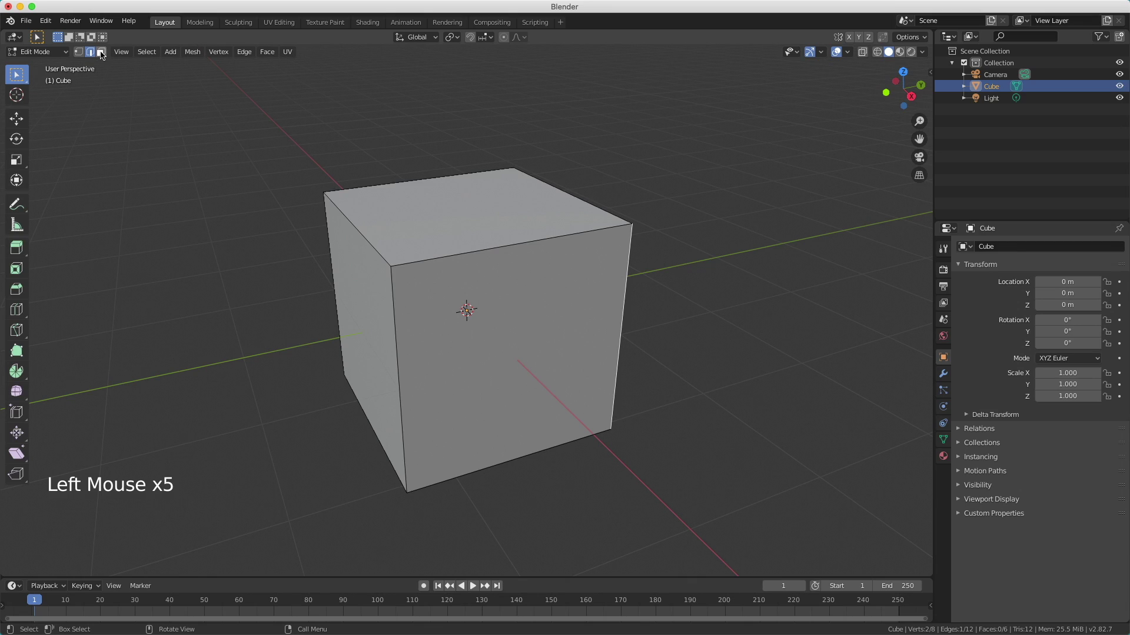
left_click(101, 57)
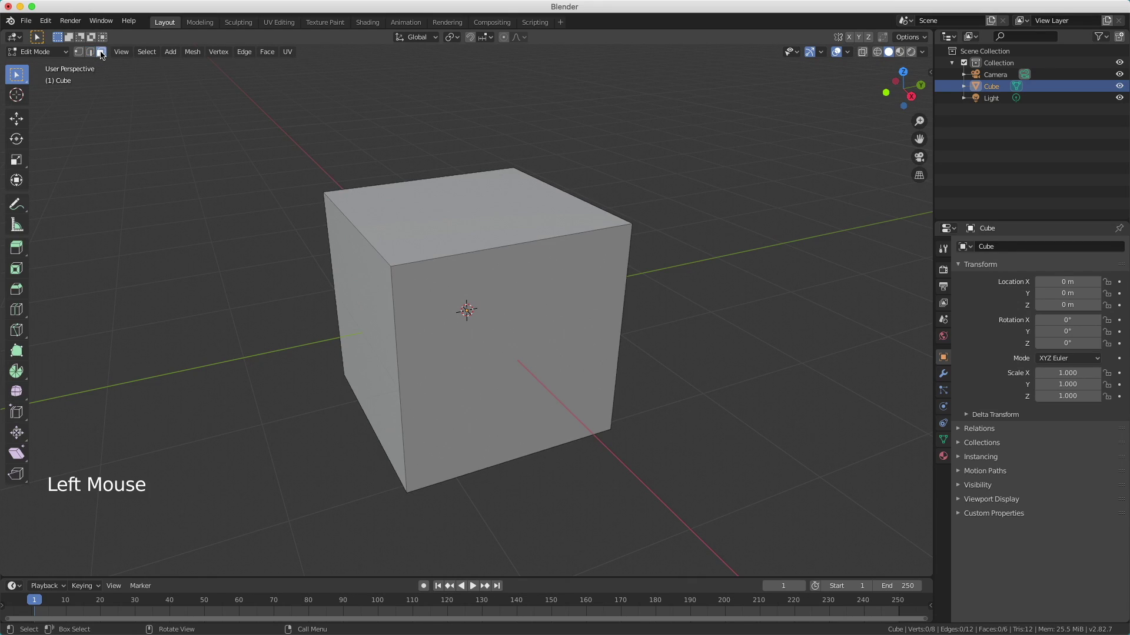
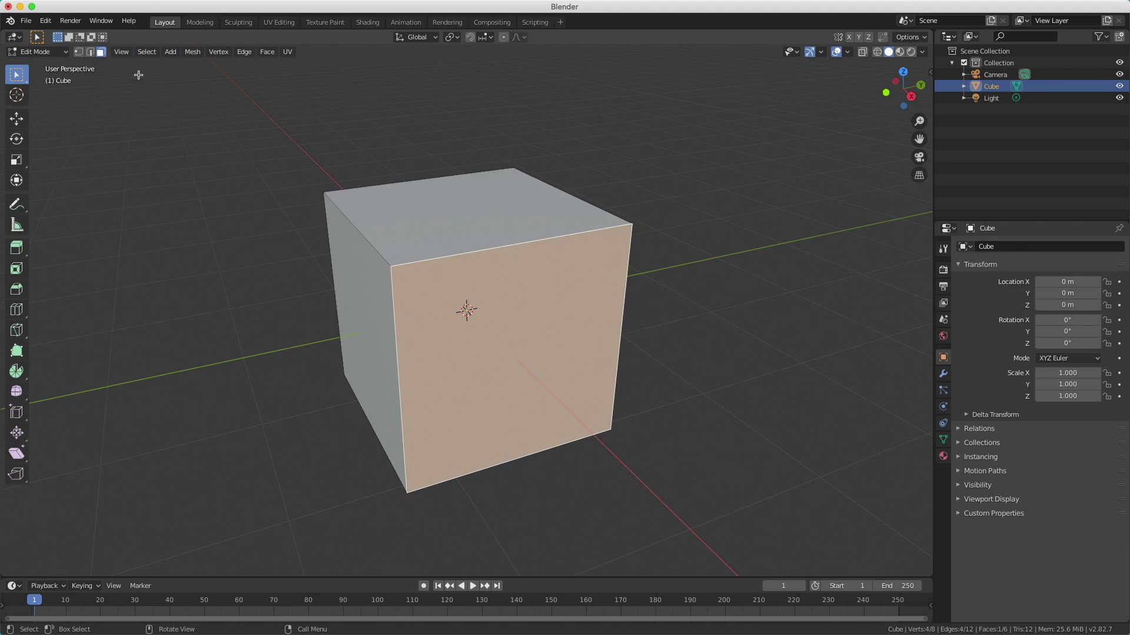
- Pick a single vertex in vertex mode, then the top front edge in edge mode
left_click(78, 59)
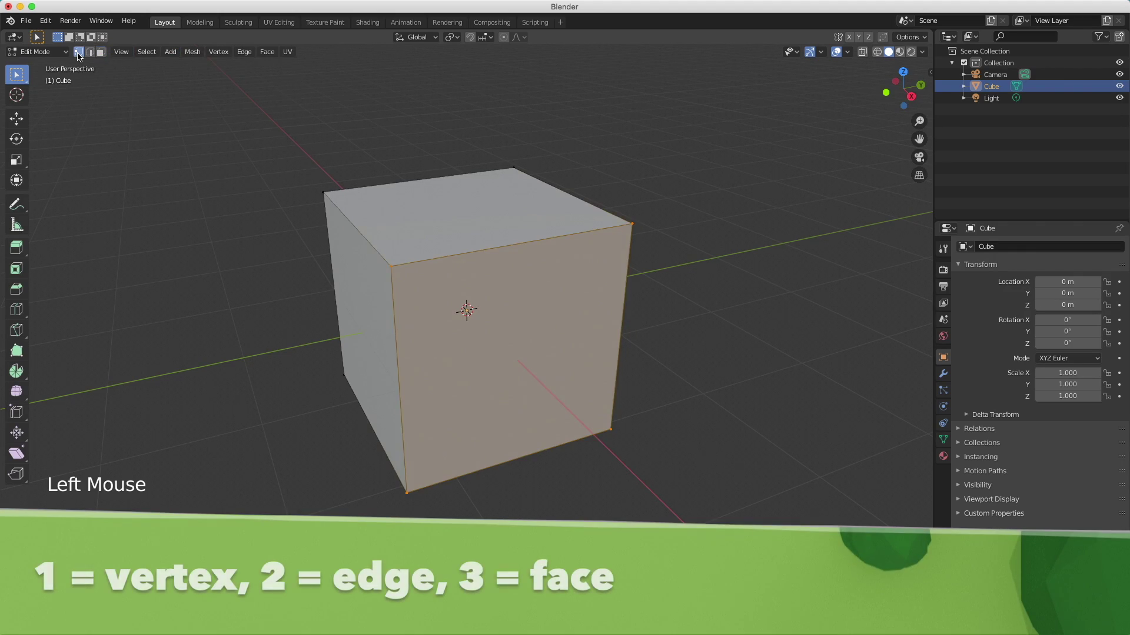
key("1")
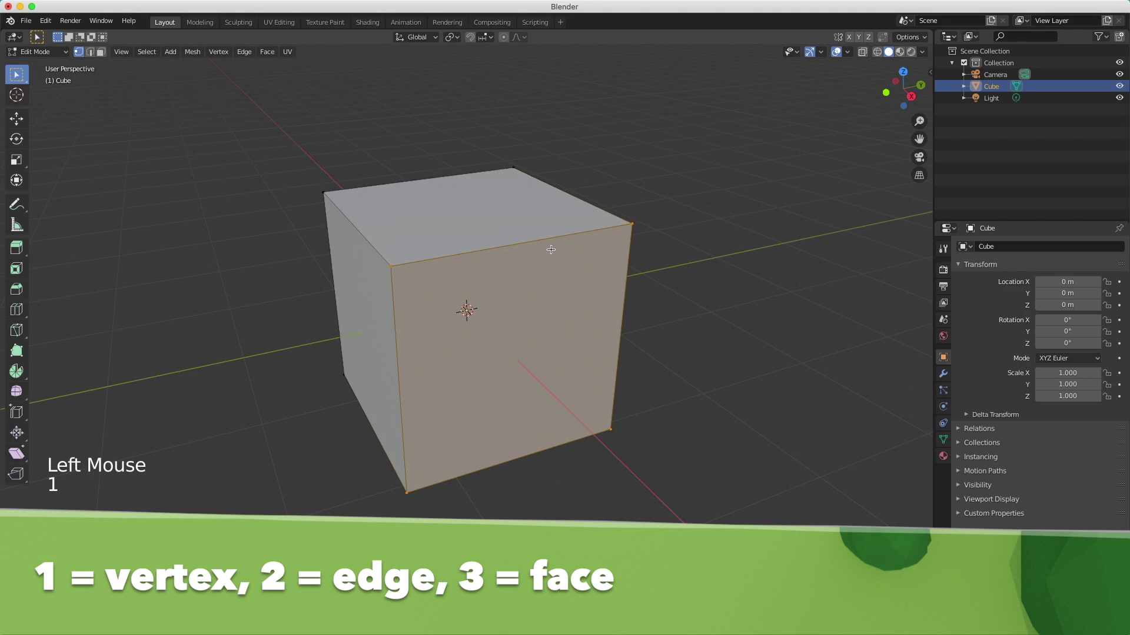
left_click(389, 262)
key("2")
left_click(394, 302)
left_click(439, 254)
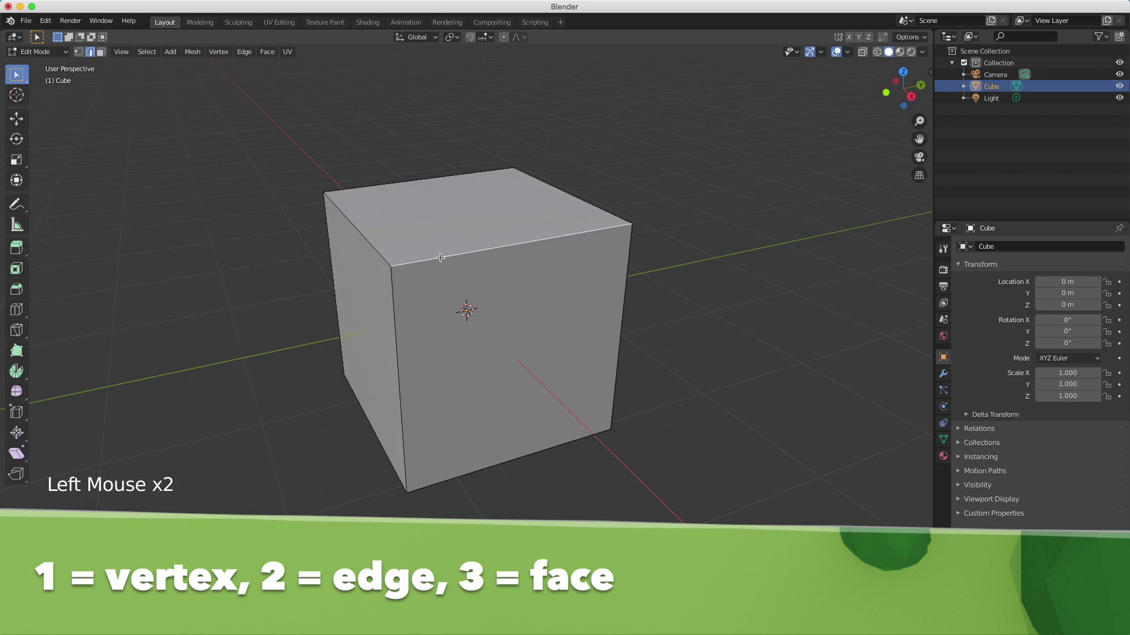
- Pick faces of the cube one by one in face mode, ending on the left side face
key("3")
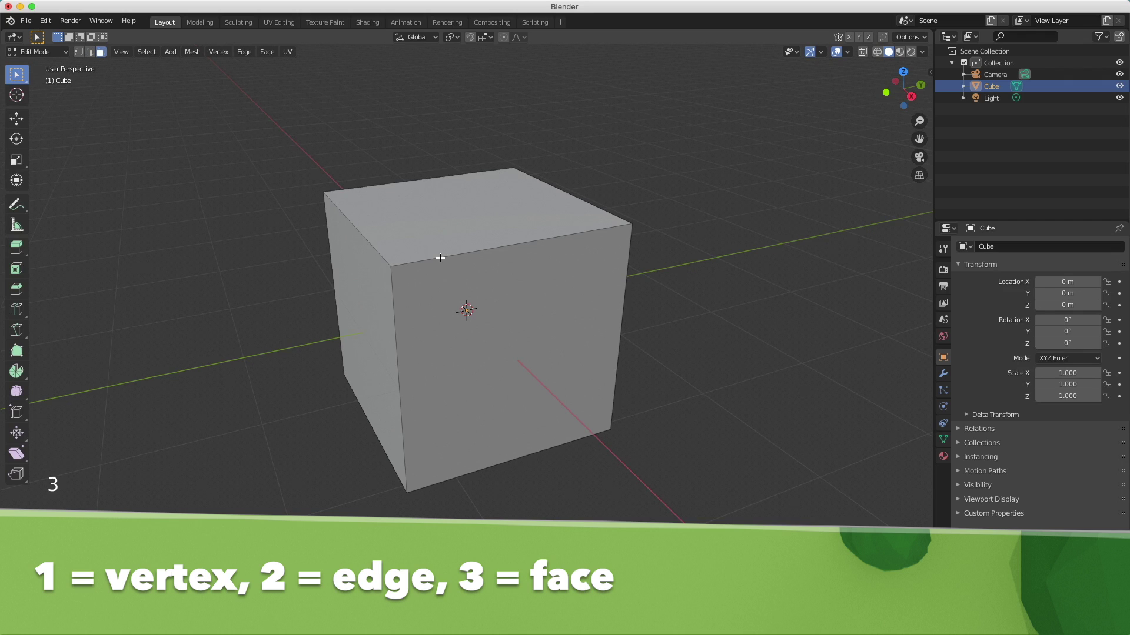
left_click(449, 235)
left_click(456, 317)
left_click(364, 309)
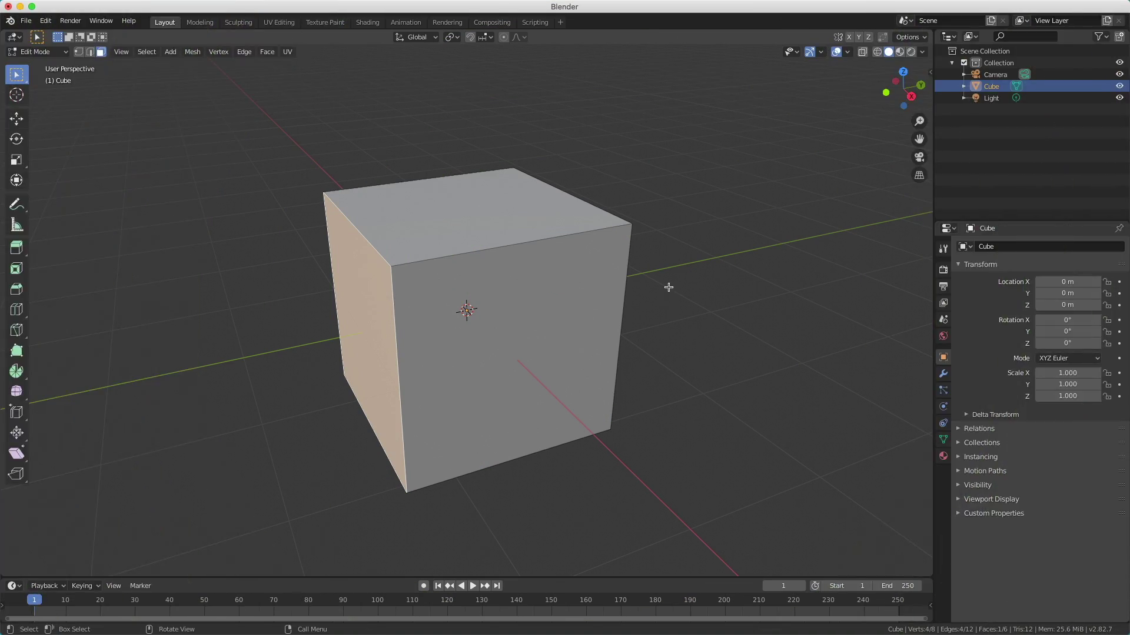
- From the front orthographic view in Object Mode, move the cube up 1 m along Z
key("Tab")
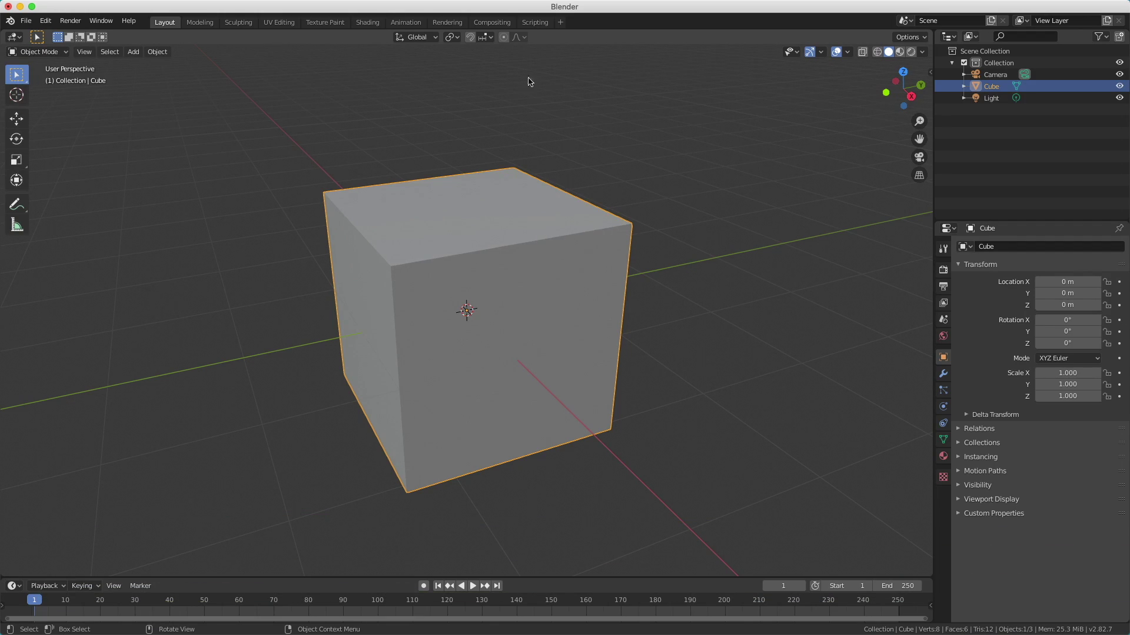
key("KP_1")
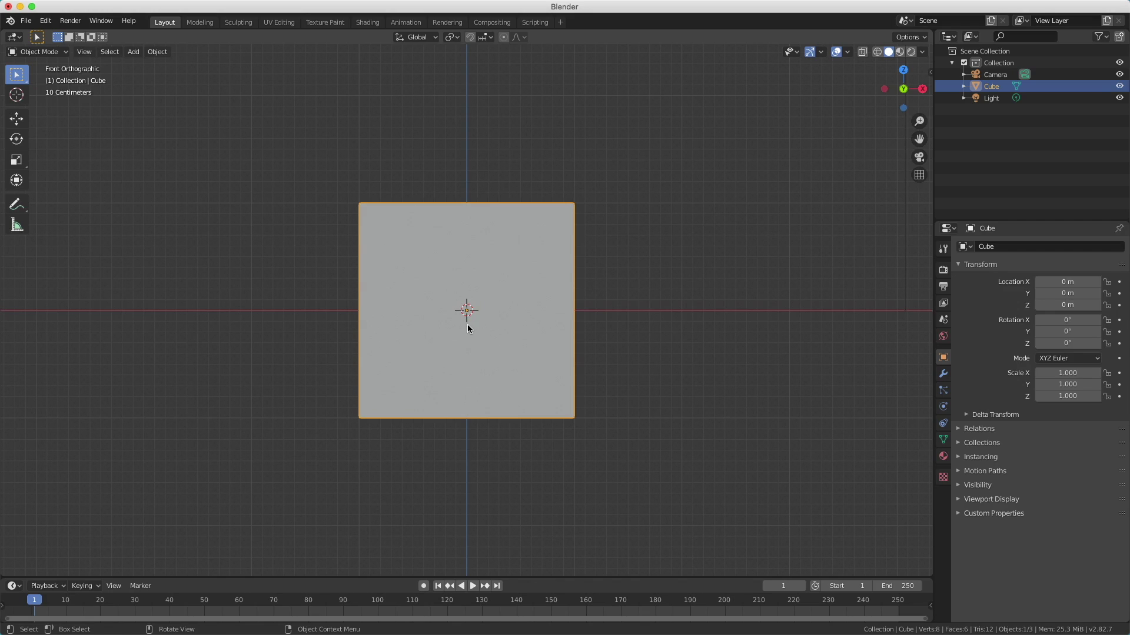
key("g")
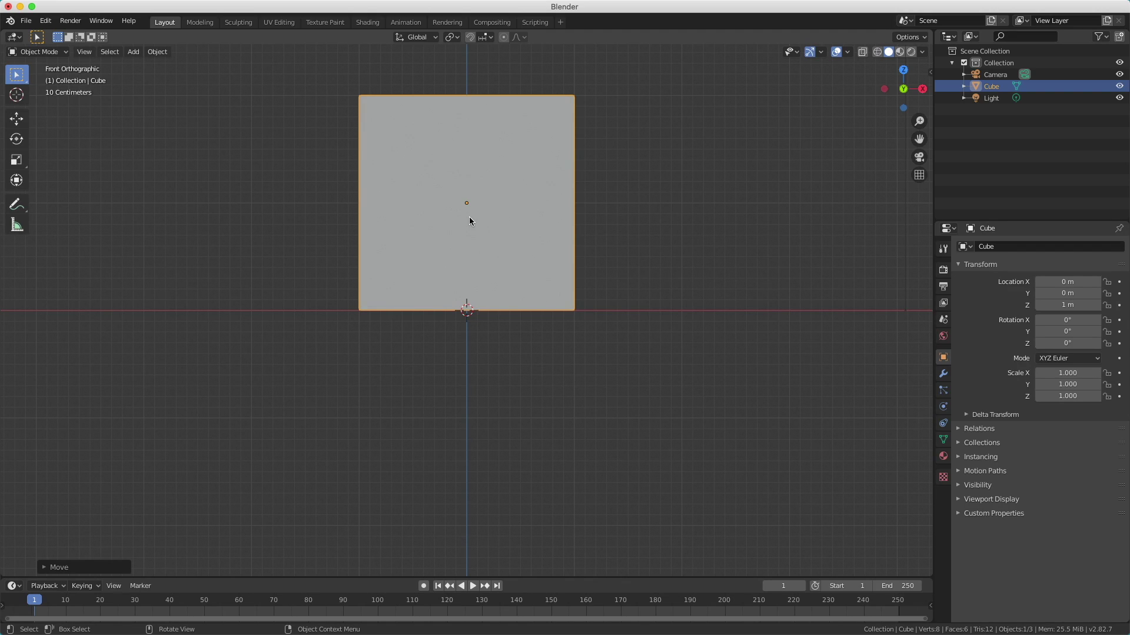
- Switch the viewport to look through the scene camera via View > Viewpoint > Camera
left_click(88, 59)
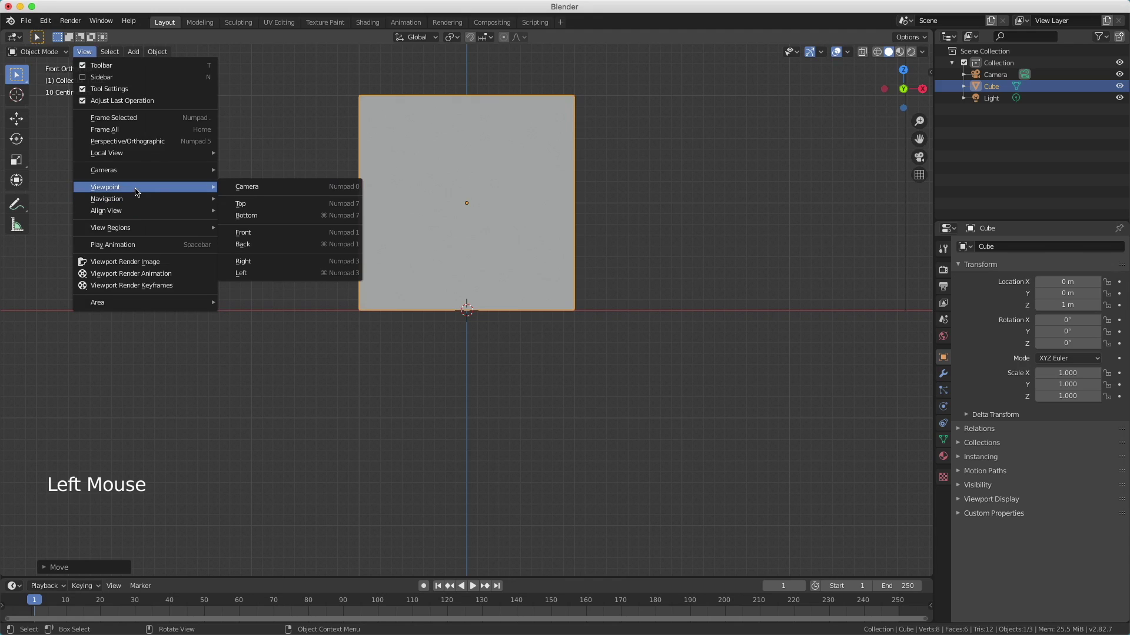
left_click(1020, 185)
left_click(921, 162)
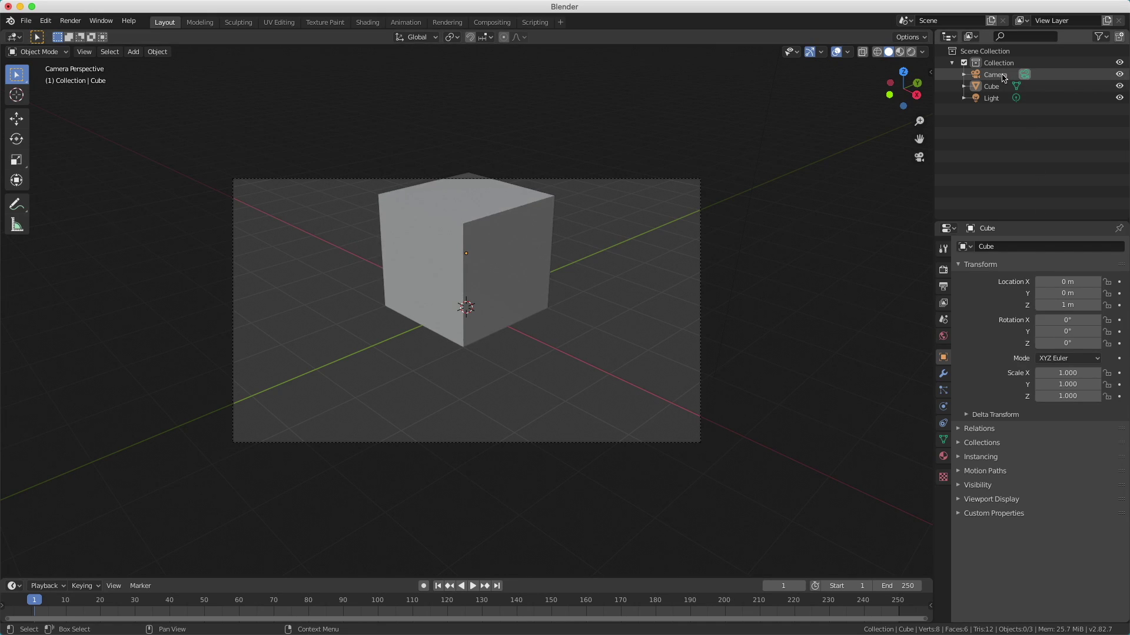
- Raise the camera along Z to reframe the shot, then reselect the cube
left_click(1002, 80)
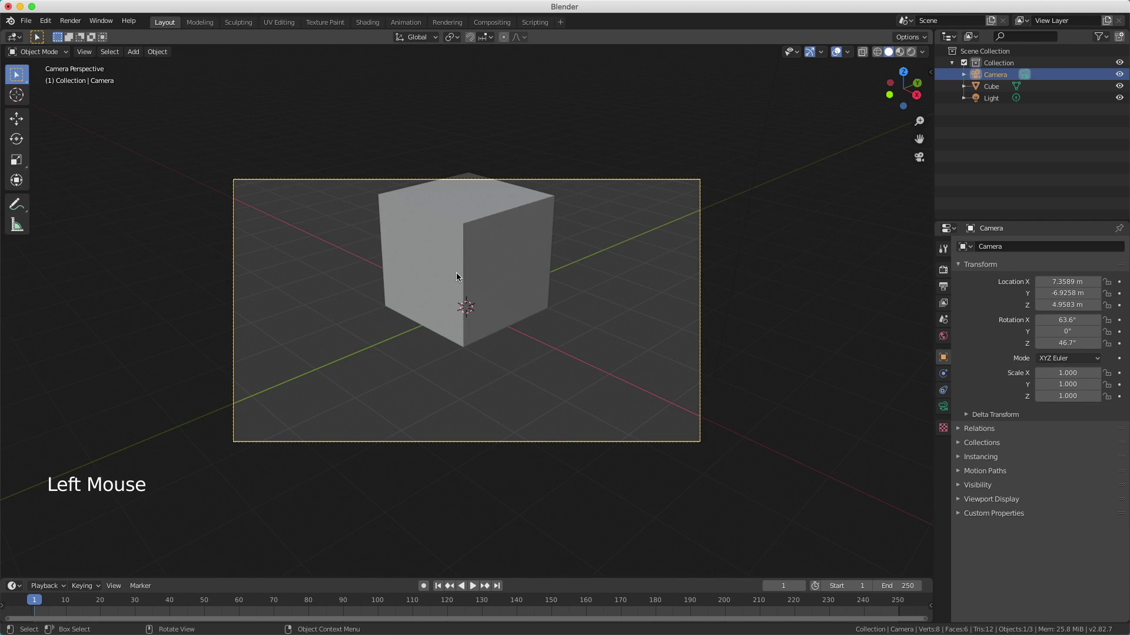
key("g")
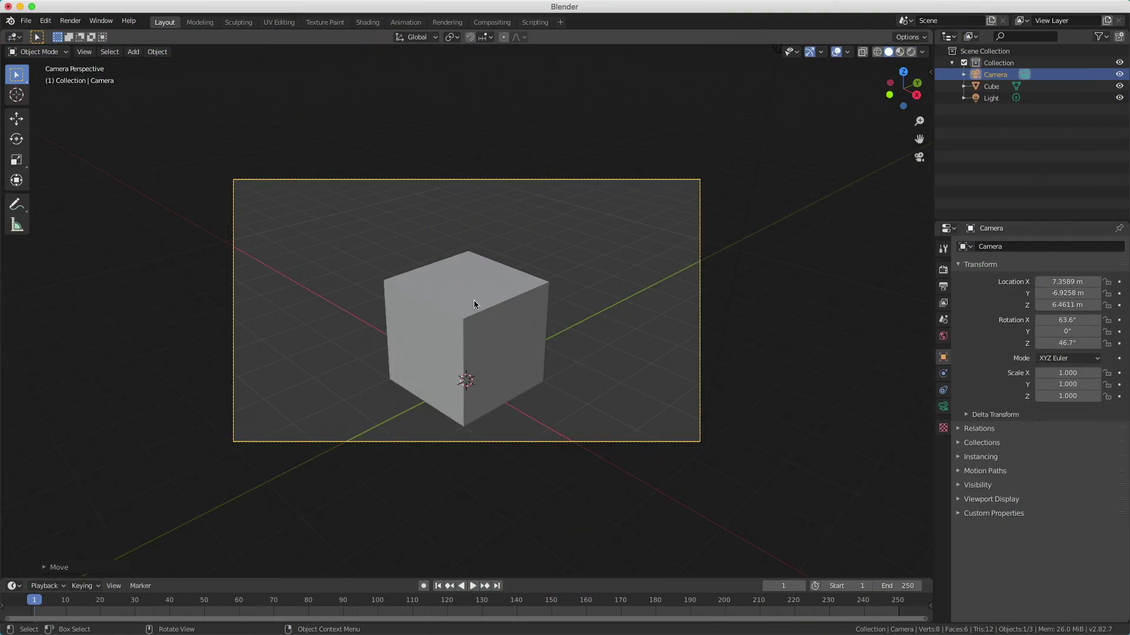
left_click(476, 330)
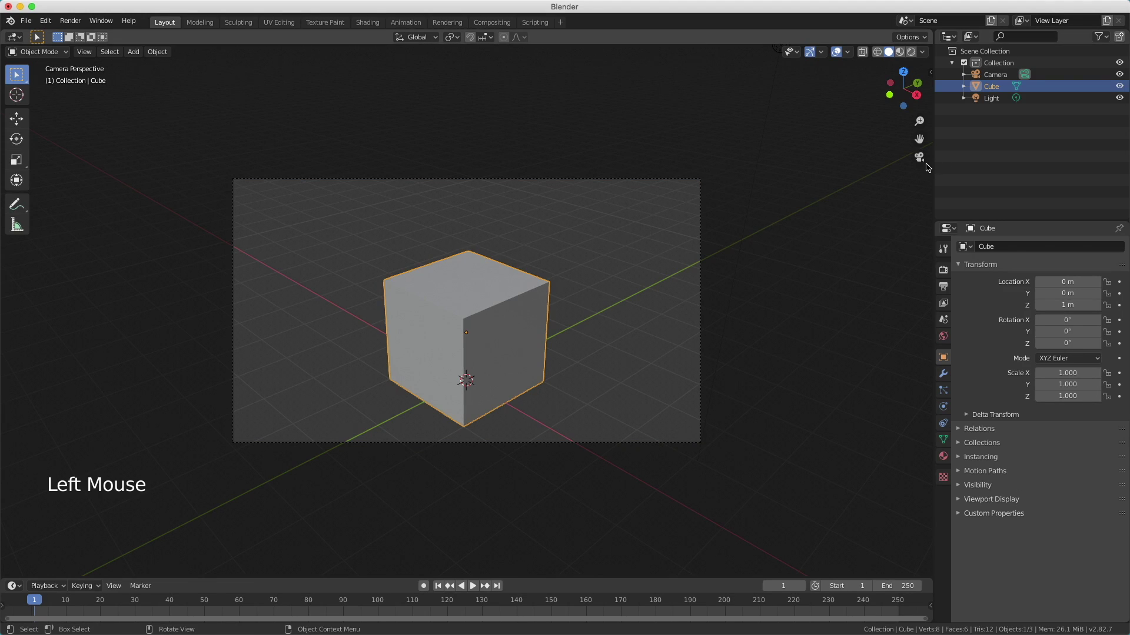
- Leave the camera view and orbit to a perspective angle on the raised cube
left_click(922, 164)
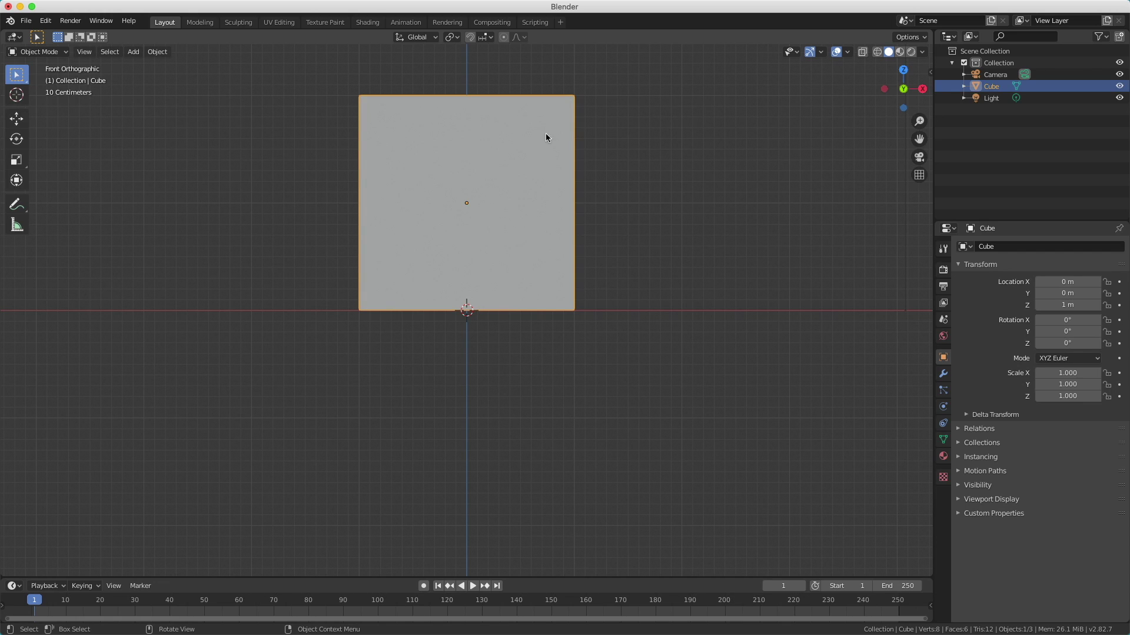
middle_click(684, 180)
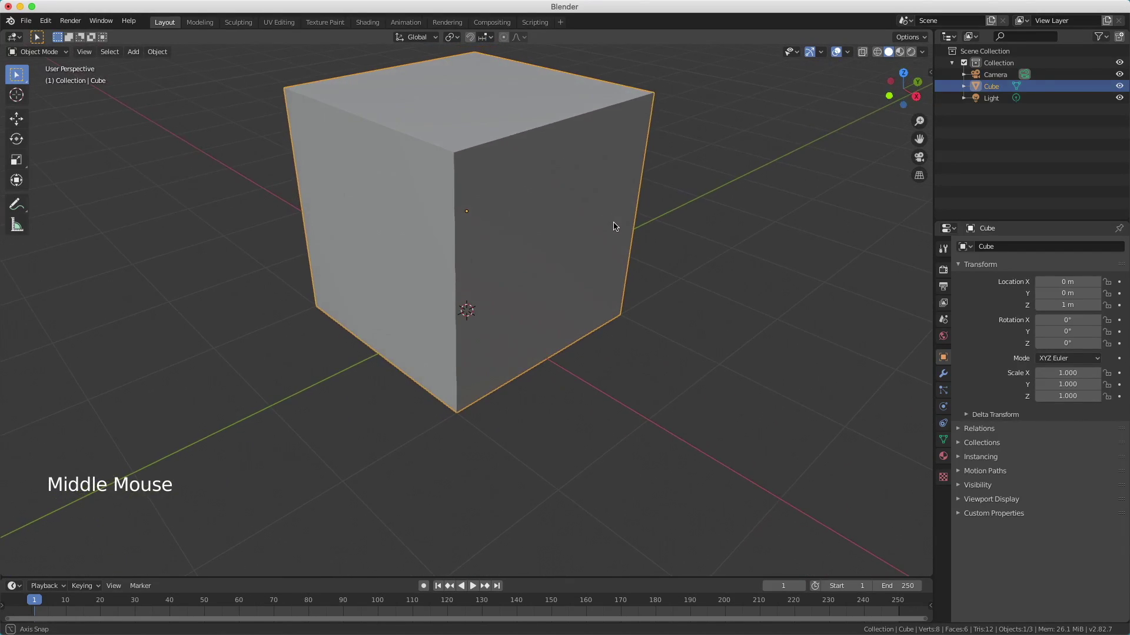
scroll("down", 3)
scroll("up", 3)
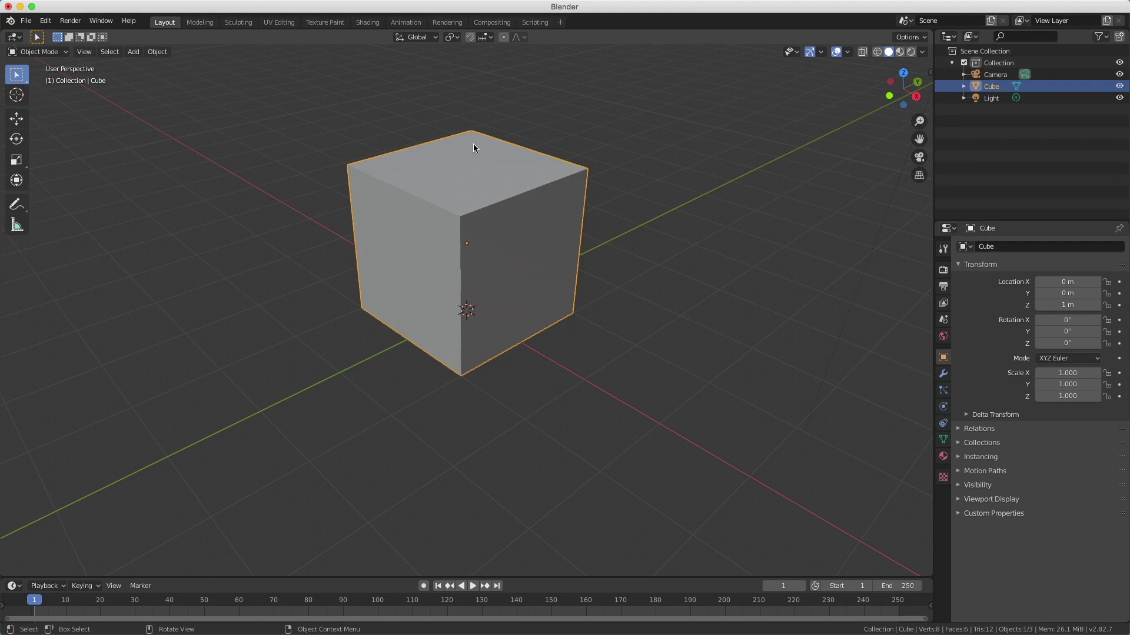
- Enter Edit Mode on the cube with face selection active
key("Tab")
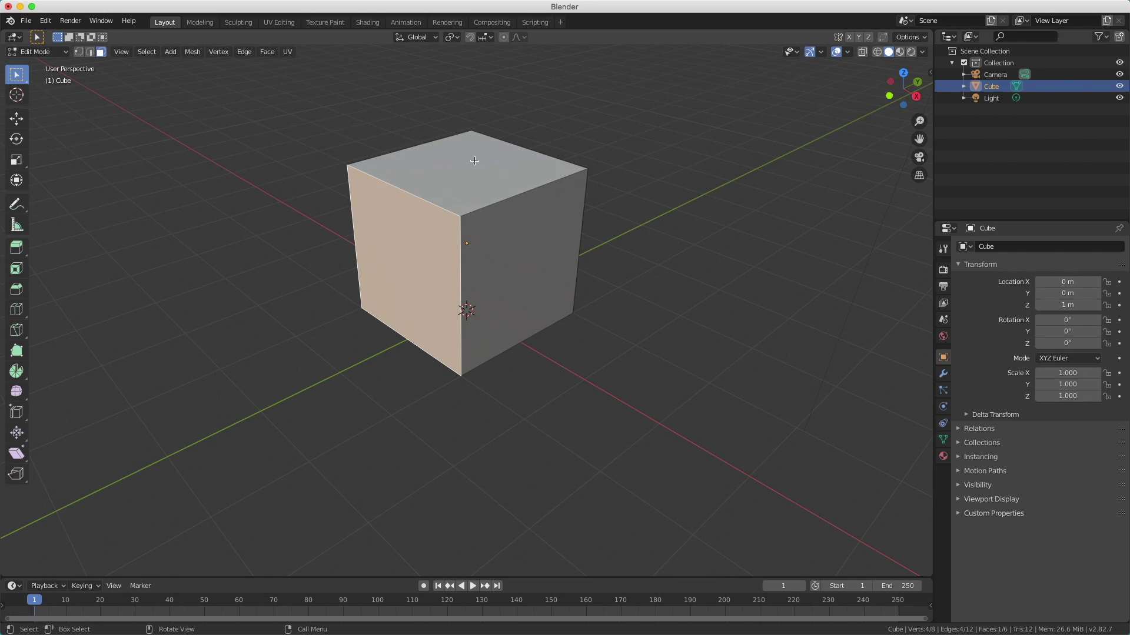
key("3")
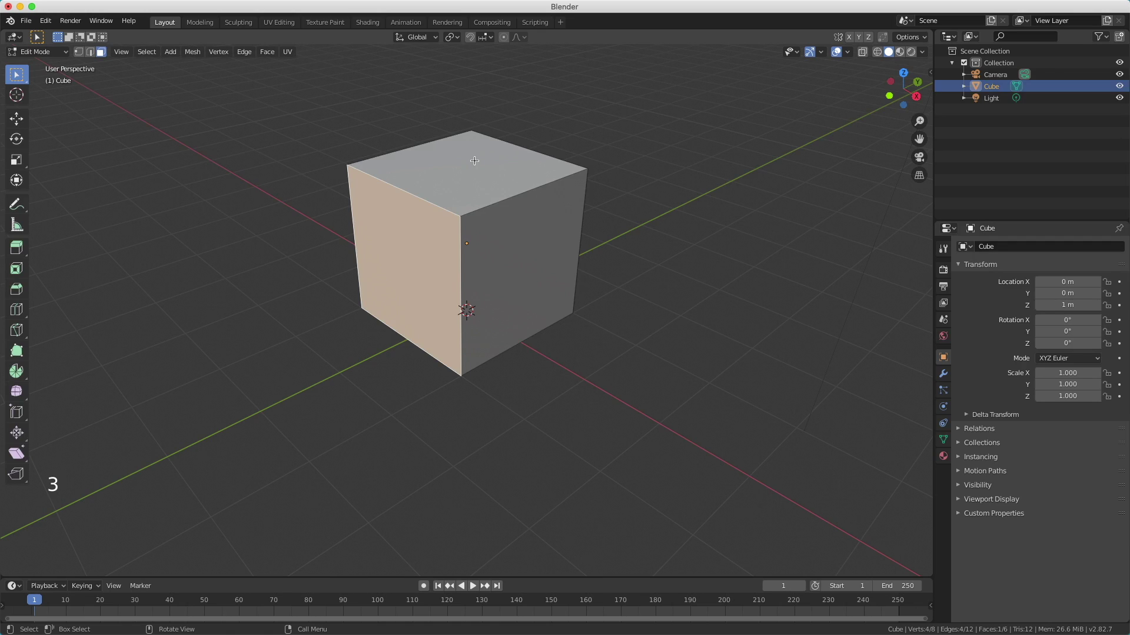